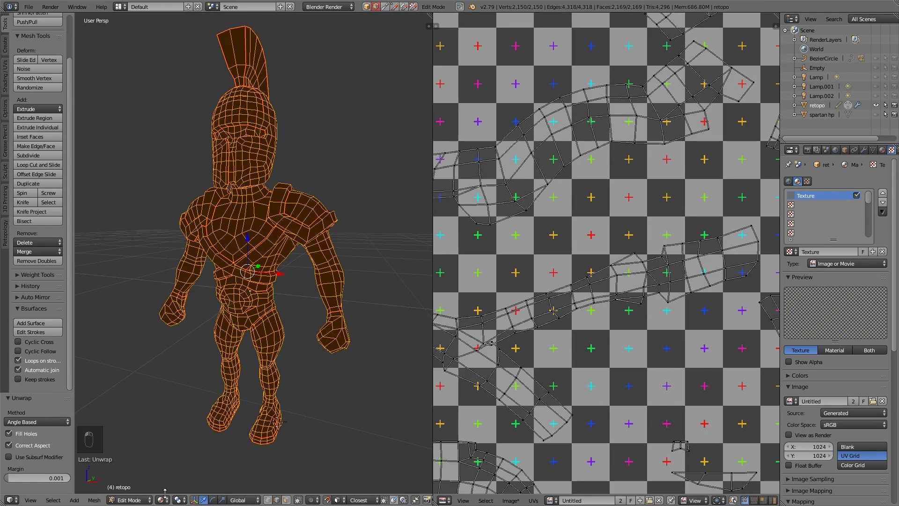
# Show the full retopo mesh UV layout over the UV grid image with the checker visible on the model
pyautogui.doubleClick(504, 354)
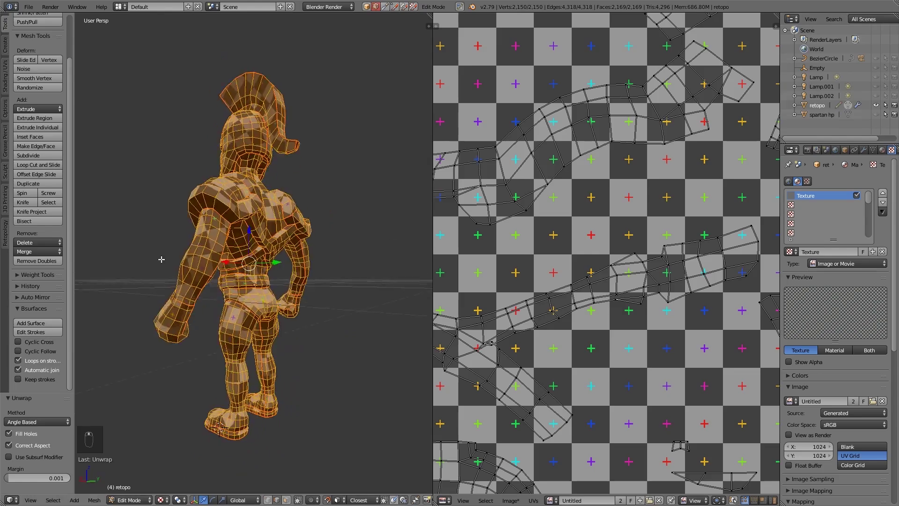